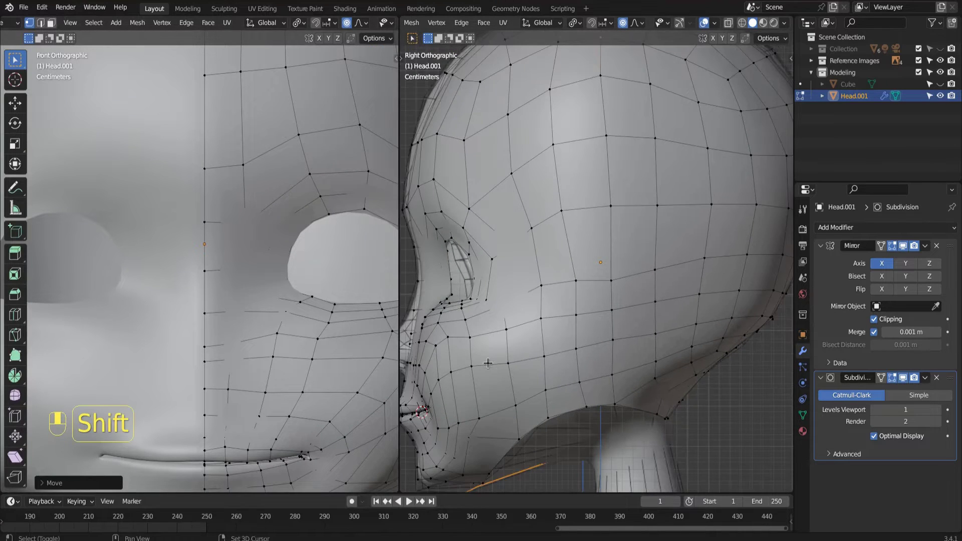
- Frame the head in the viewport and grab nose vertices into a better profile shape
left_click(747, 20)
left_click_drag(712, 77, 880, 378)
double_click(880, 378)
middle_click(882, 379)
left_click_drag(883, 379, 245, 268)
key("3")
key("g")
key("3")
left_click_drag(246, 268, 213, 230)
left_click_drag(213, 229, 216, 197)
left_click_drag(216, 197, 280, 251)
left_click_drag(280, 251, 468, 230)
- Extrude the nose tip and slide its new vertices down along the bridge
key("e")
key("g")
key("g")
left_click(468, 230)
left_click_drag(468, 231, 488, 241)
key("g")
left_click(488, 240)
left_click_drag(491, 244, 480, 274)
key("g")
left_click(480, 274)
left_click_drag(481, 274, 268, 253)
- Reposition the nostril-area vertices and check them in the front view
key("g")
left_click_drag(268, 252, 303, 300)
left_click_drag(303, 300, 250, 262)
key("g")
left_click(250, 262)
left_click_drag(250, 262, 480, 183)
key("g")
key("KP_1")
key("g")
left_click_drag(480, 183, 566, 229)
- Adjust the upper nose and brow edge flow toward the eye socket
key("g")
left_click_drag(566, 230, 489, 131)
left_click_drag(489, 131, 583, 156)
key("g")
middle_click(583, 156)
key("g")
left_click_drag(497, 85, 330, 138)
key("g")
left_click_drag(330, 139, 359, 21)
left_click(360, 21)
- Review the nose from the front, save the file and undo the last vertex move
left_click_drag(286, 100, 228, 331)
key("KP_1")
key("KP_1")
left_click(227, 331)
key("ctrl+s")
key("ctrl+z")
left_click_drag(223, 335, 187, 199)
left_click(187, 200)
left_click_drag(191, 205, 209, 205)
- Switch to edge select and pick an edge on the side of the nose wing
key("2")
left_click(209, 205)
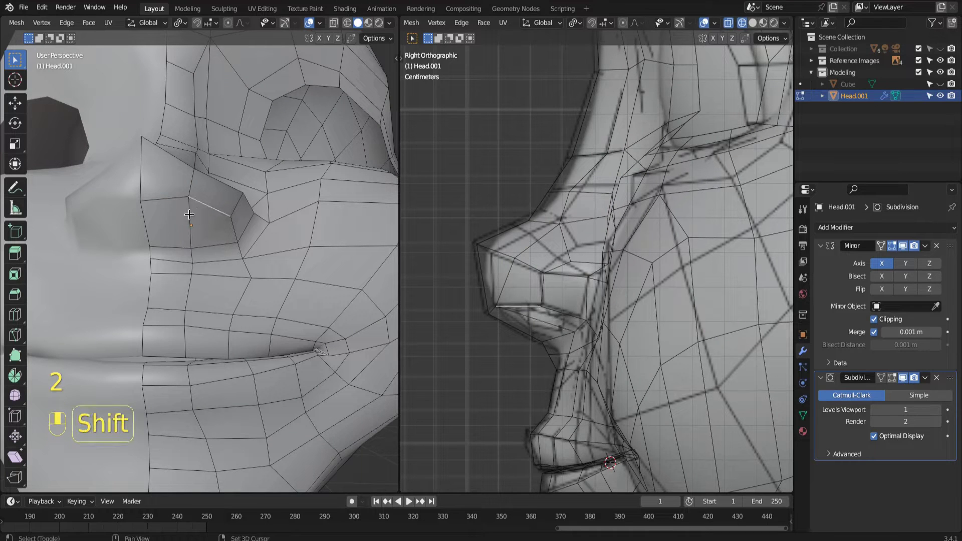
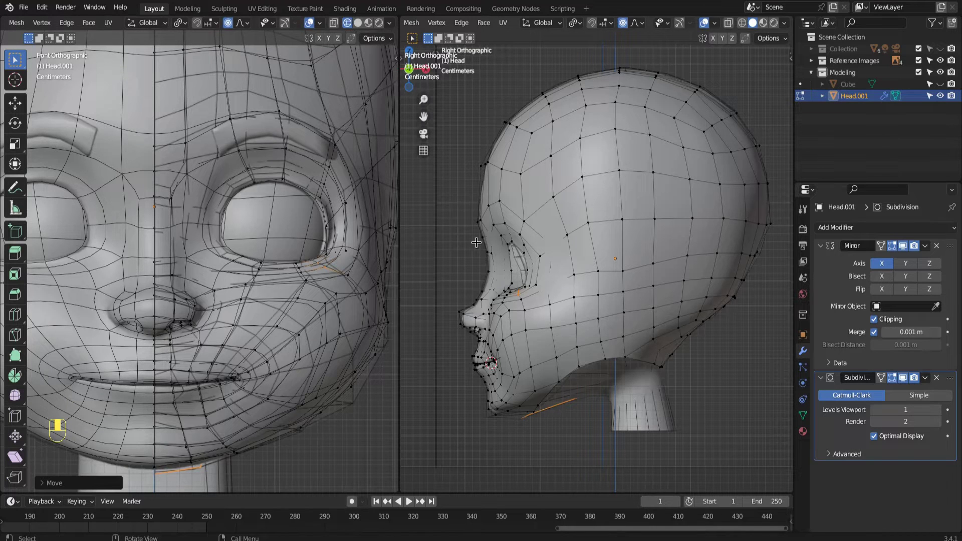
- Leave Edit Mode so the head shows in Object Mode with its smoothed profile
key("Tab")
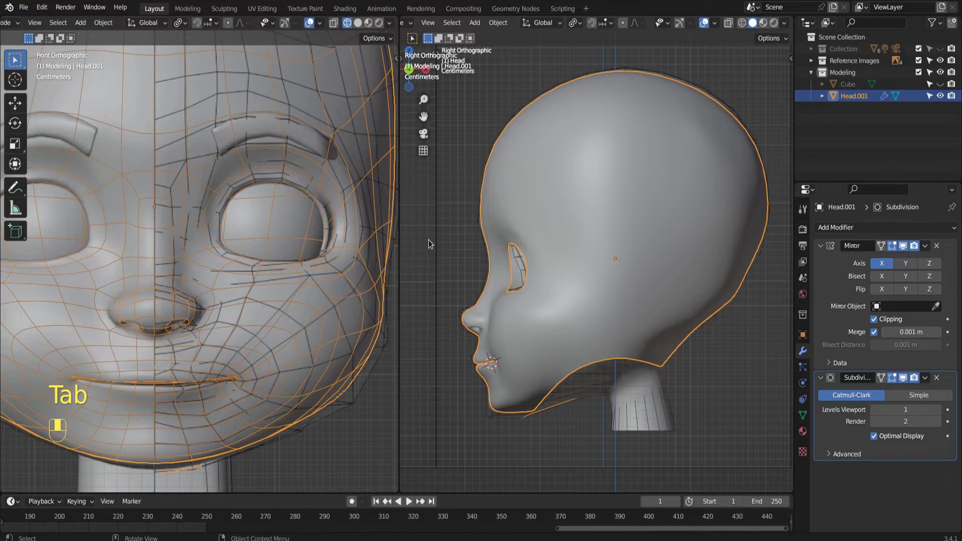
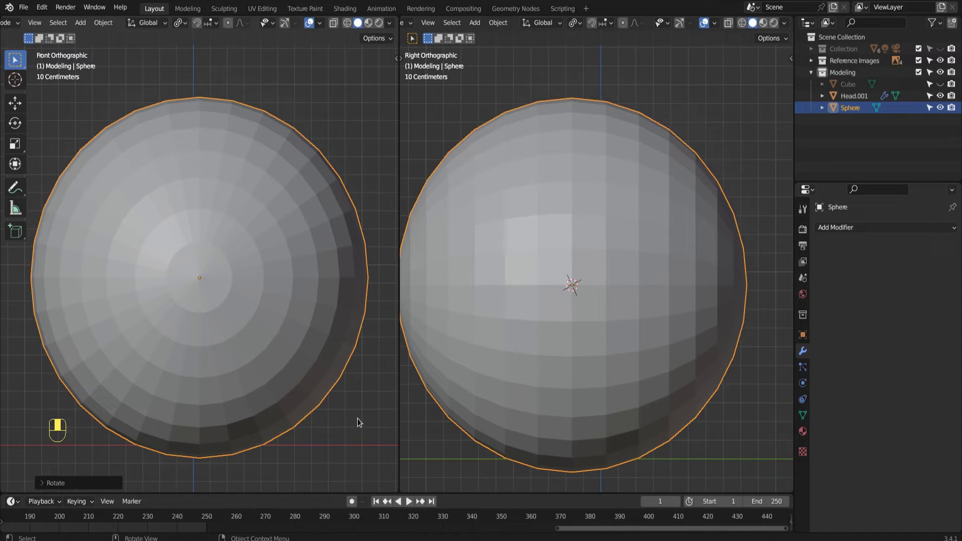
- Shrink the new sphere and move it up toward the eye socket
key("s")
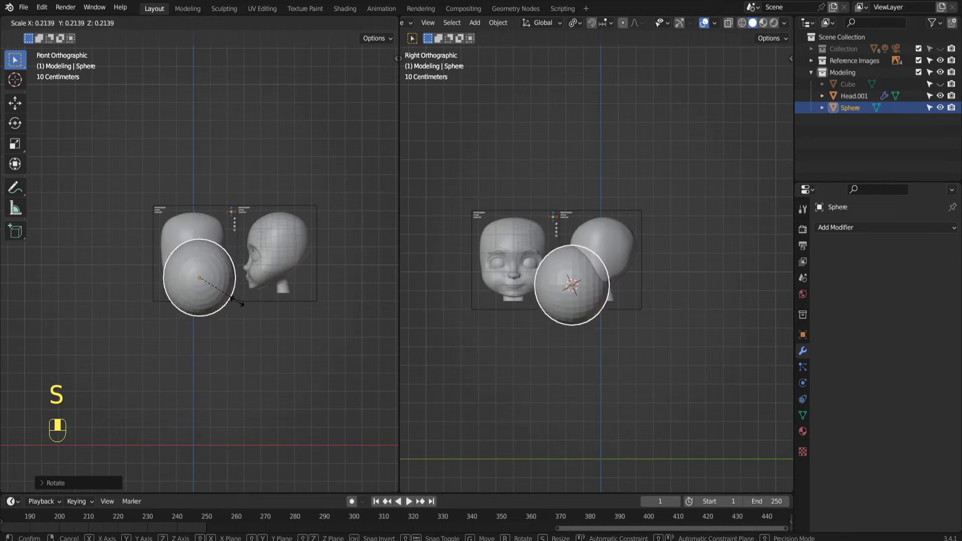
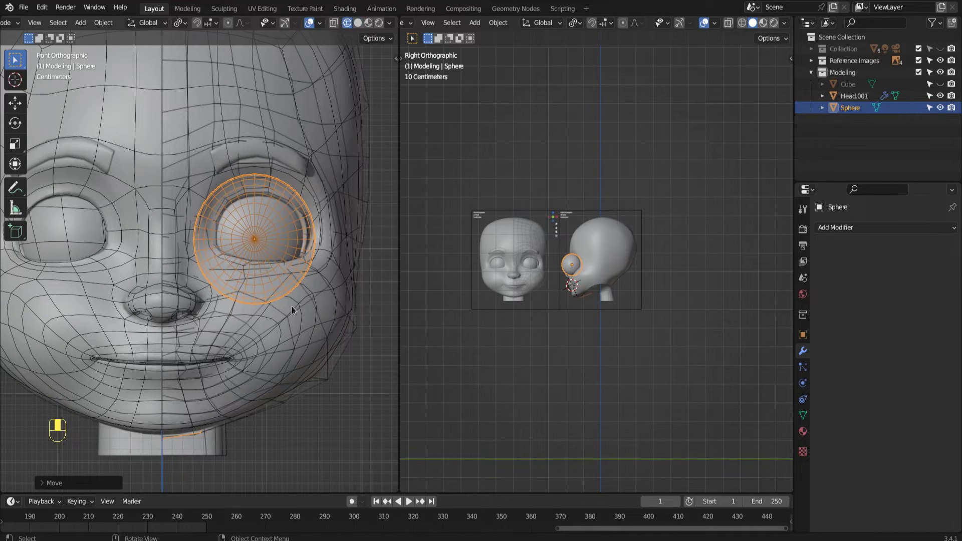
key("g")
left_click_drag(298, 269, 357, 25)
left_click_drag(357, 25, 743, 22)
- Scale the sphere to eyeball size, seat it in the socket and start renaming it Eyeball
key("s")
left_click(744, 23)
left_click_drag(740, 26, 272, 222)
key("g")
left_click_drag(272, 223, 852, 108)
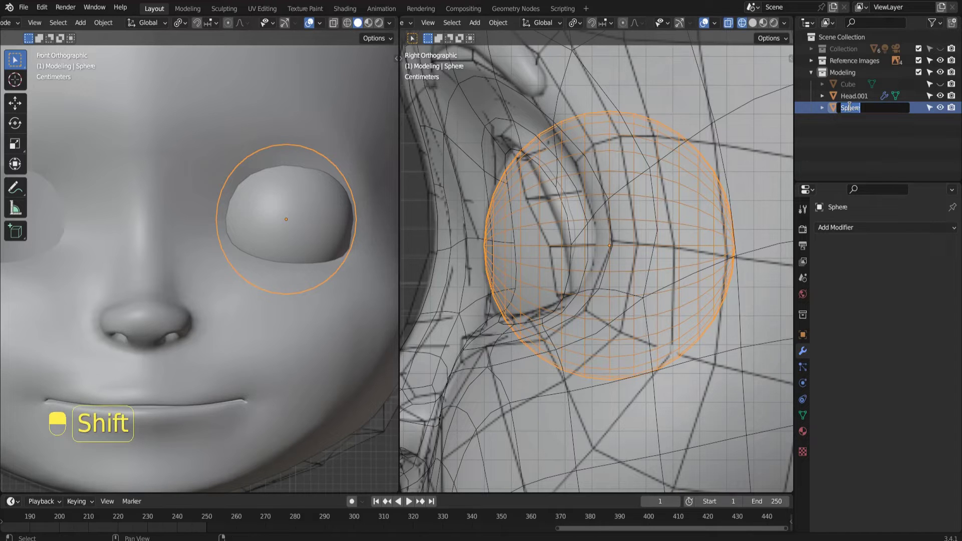
- Confirm the name Eyeball and zoom the front view to show both eye sockets
key("l")
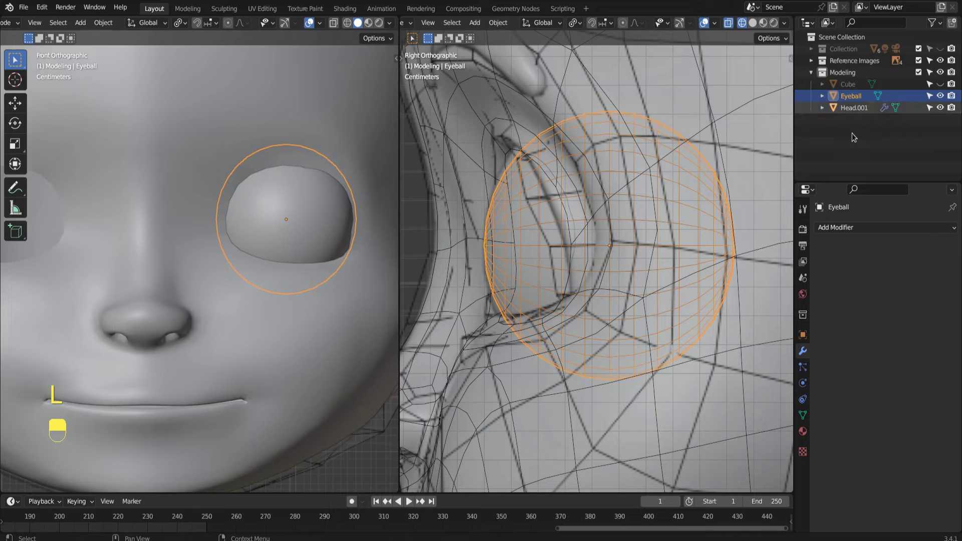
left_click_drag(863, 138, 804, 352)
left_click_drag(863, 138, 847, 231)
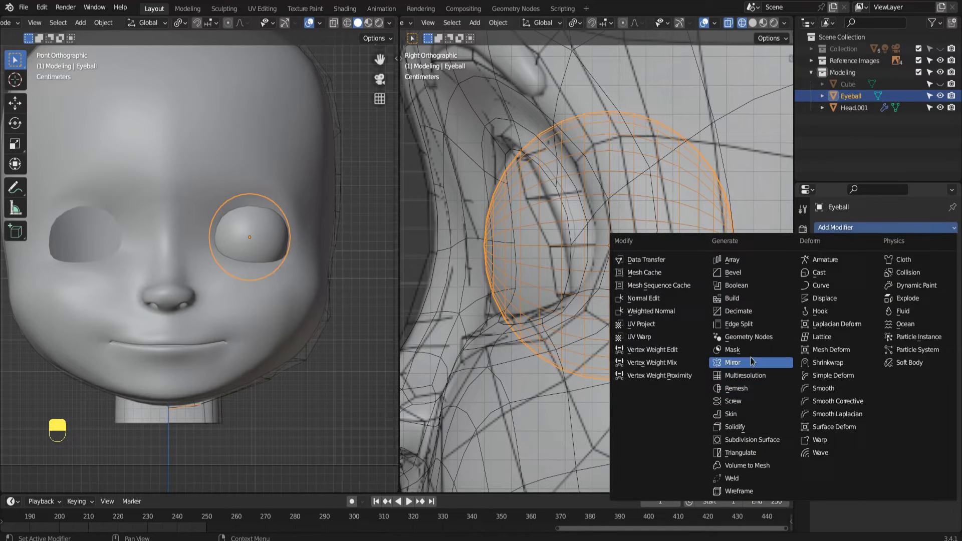
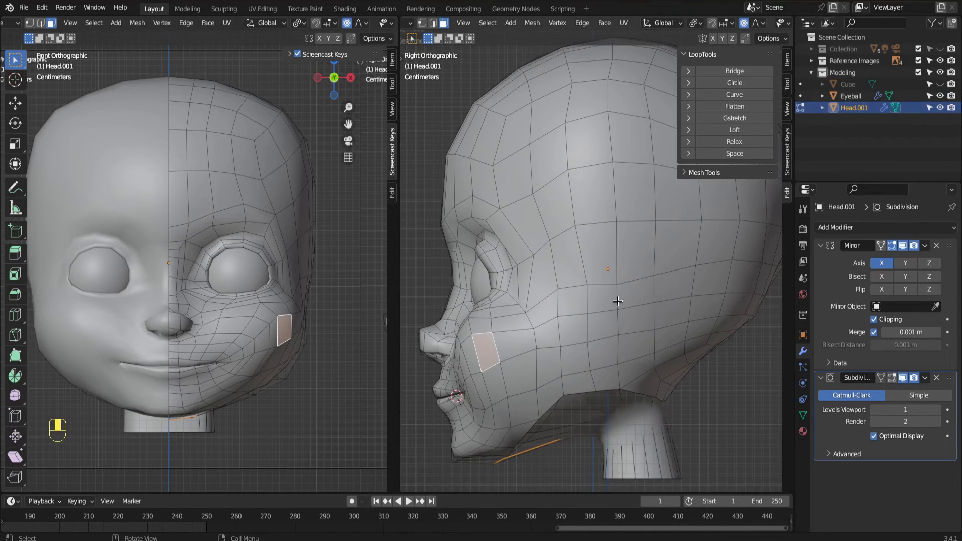
- In the side view, extrude the bottom jaw edges toward the neck and look underneath
key("2")
key("KP_3")
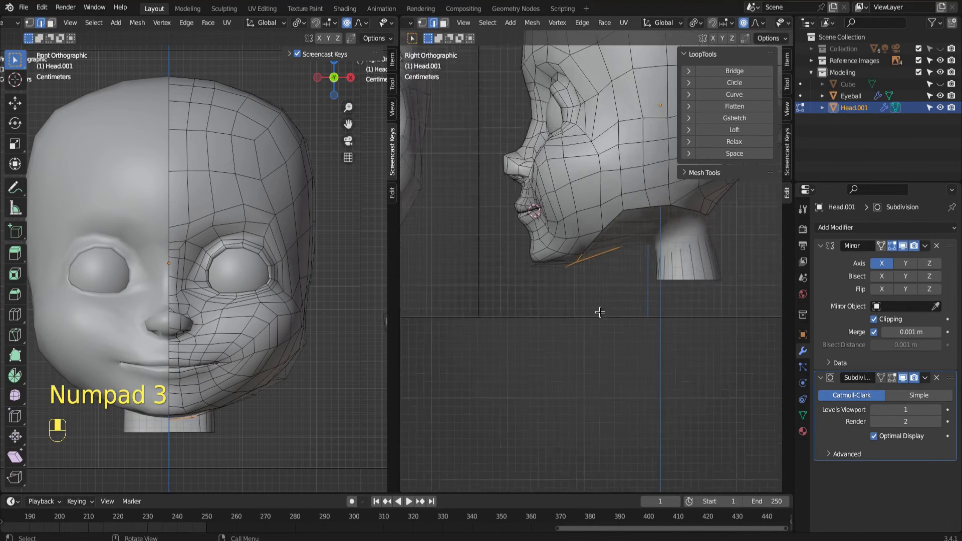
key("e")
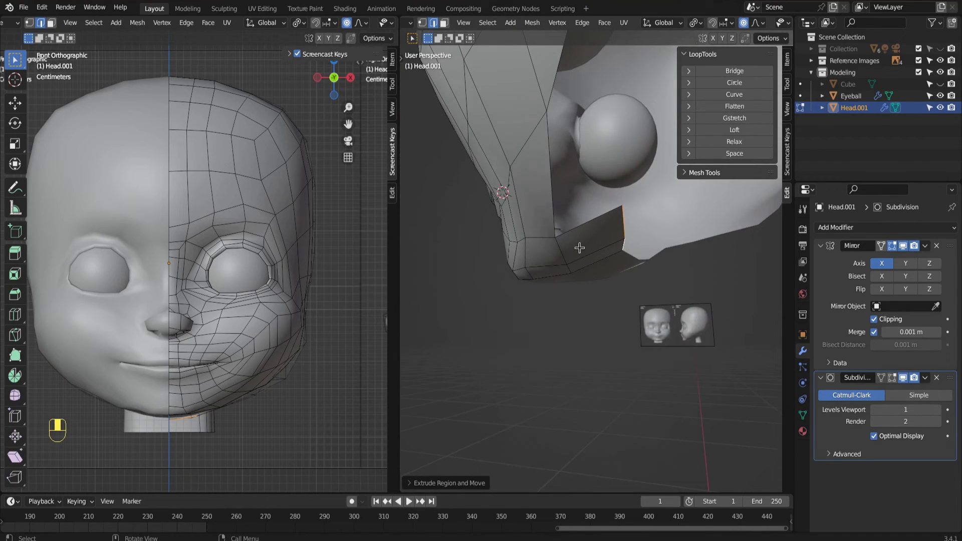
key("1")
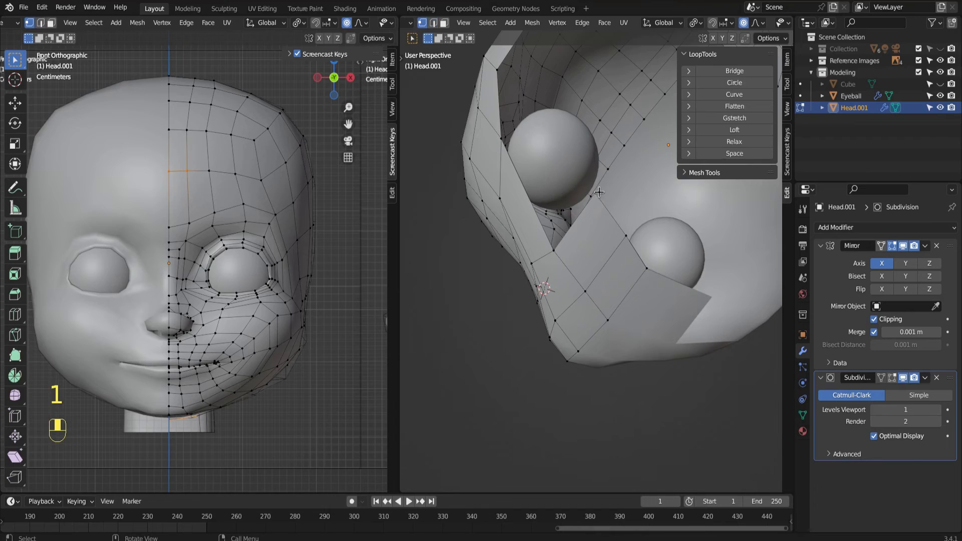
- Fill a face between the edges under the chin and nudge its vertices into place
left_click(555, 252)
left_click_drag(556, 251, 497, 139)
left_click(497, 139)
left_click_drag(503, 127, 570, 151)
key("f")
left_click(571, 151)
left_click_drag(572, 154, 545, 197)
key("g")
- Select the jaw underside edges and extrude them further toward the neck
key("2")
left_click(545, 197)
left_click_drag(545, 197, 547, 234)
left_click(547, 234)
left_click_drag(548, 235, 544, 275)
left_click_drag(544, 275, 565, 280)
left_click_drag(565, 280, 571, 284)
key("e")
key("KP_3")
key("1")
- Merge the vertex where the jaw meets the neck into one
left_click(561, 211)
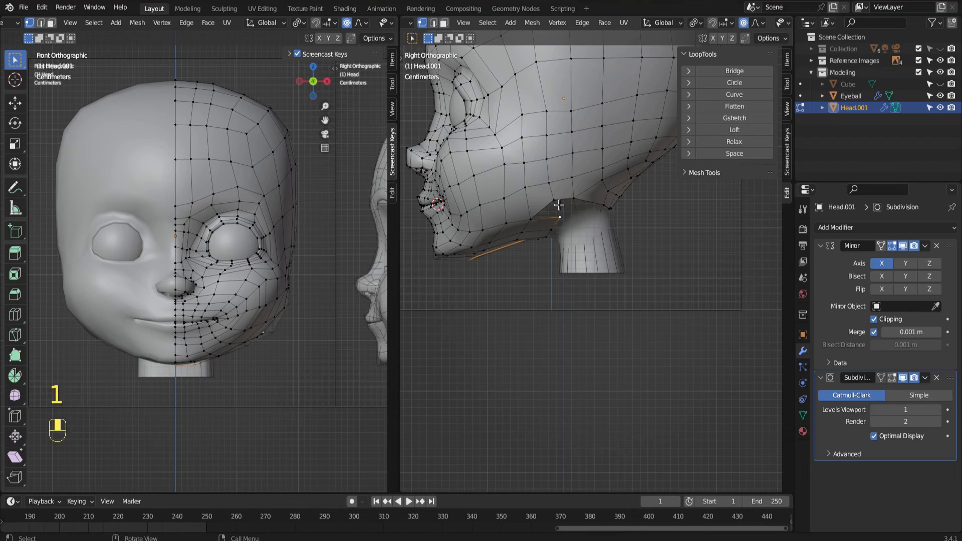
key("m")
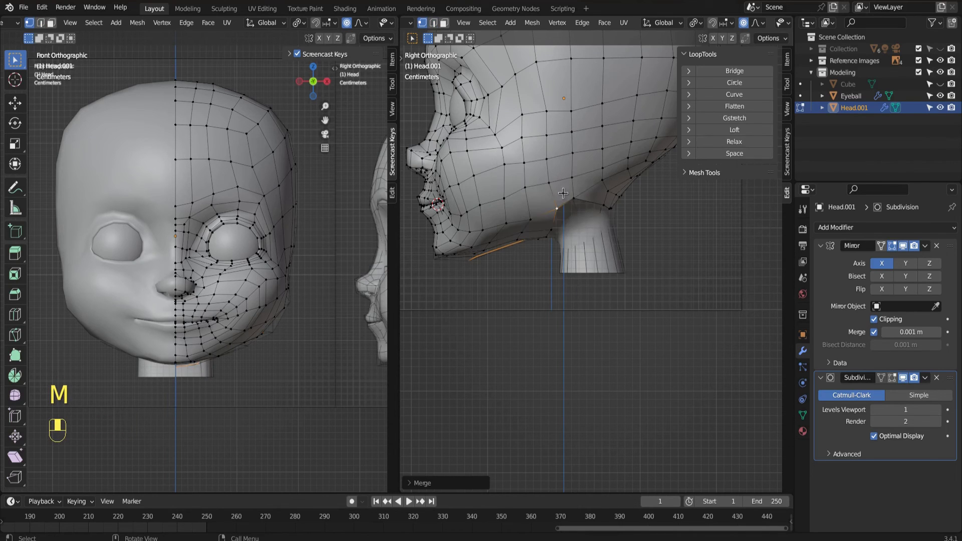